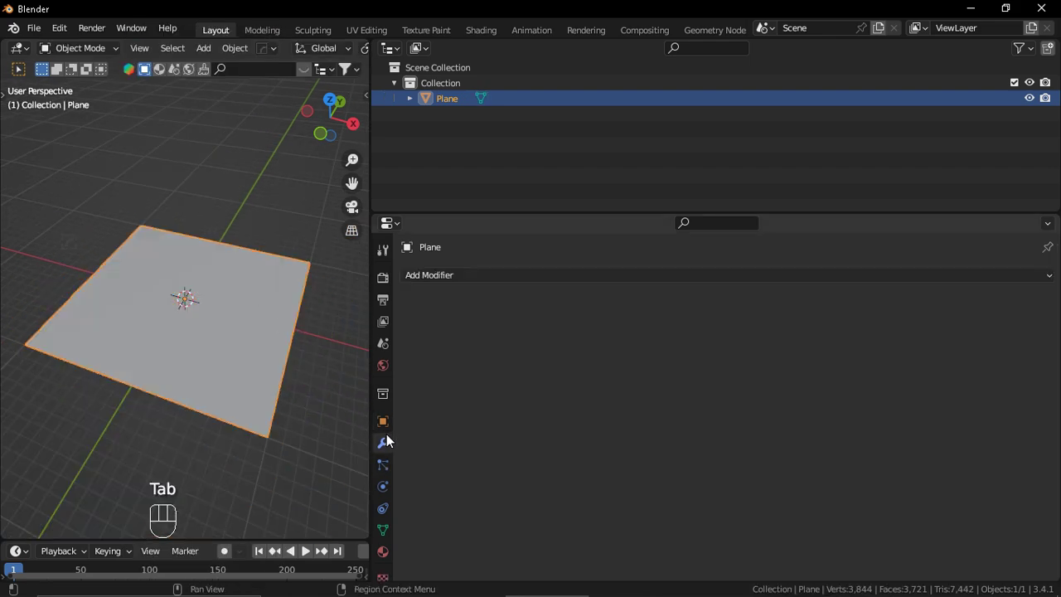
Add a Displace modifier to the scaled, subdivided plane
left_click_drag(442, 285, 694, 380)
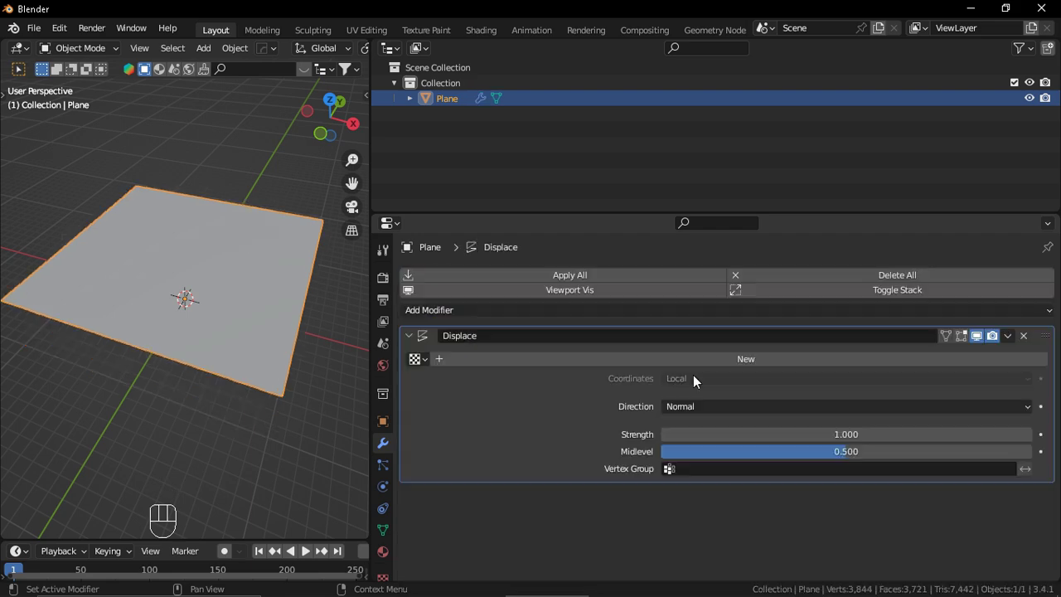
Create a new image texture for the Displace modifier and browse for a height image
left_click(637, 363)
left_click_drag(1046, 372, 700, 330)
left_click(700, 331)
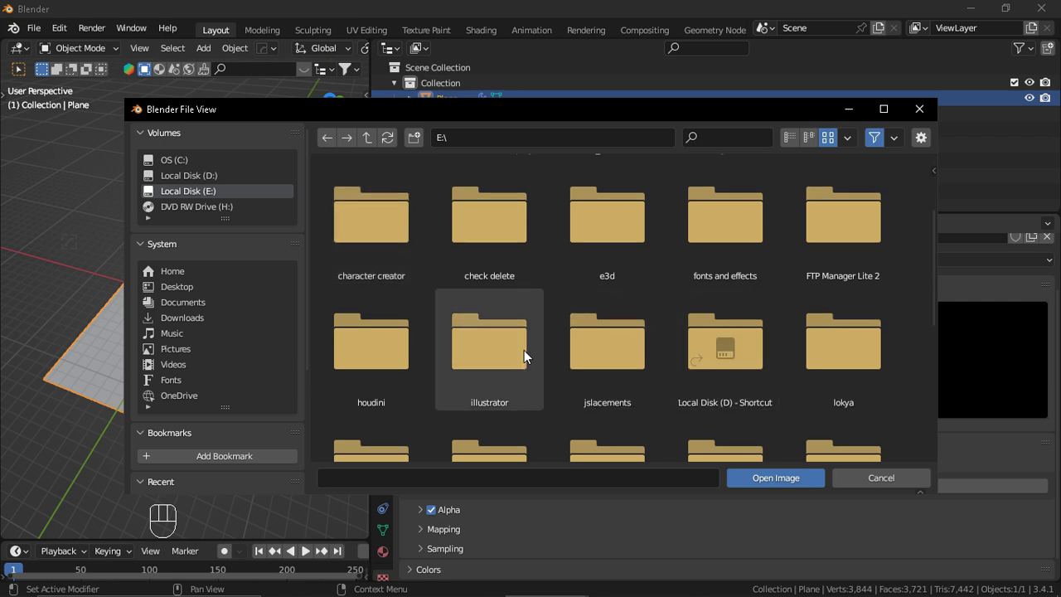
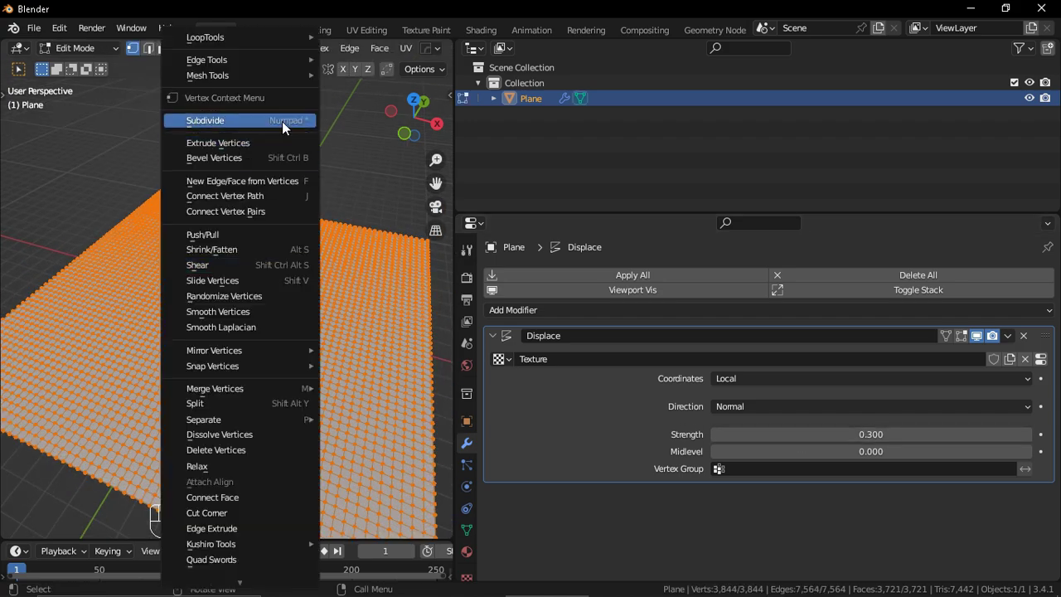
Subdivide the plane mesh twice to about 134,689 vertices and return to Object Mode
left_click(214, 421)
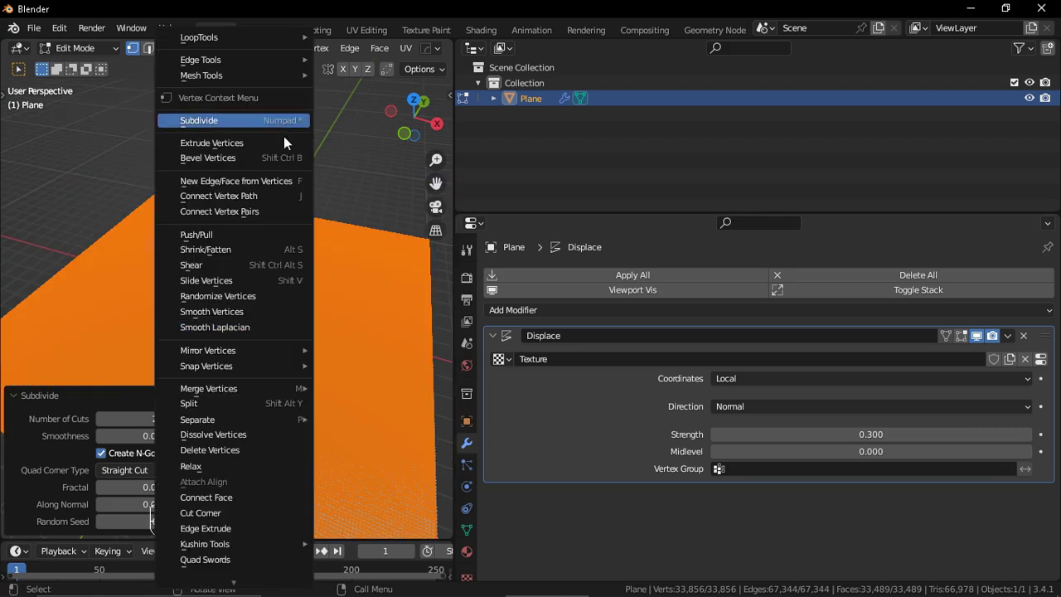
right_click(359, 303)
key("Tab")
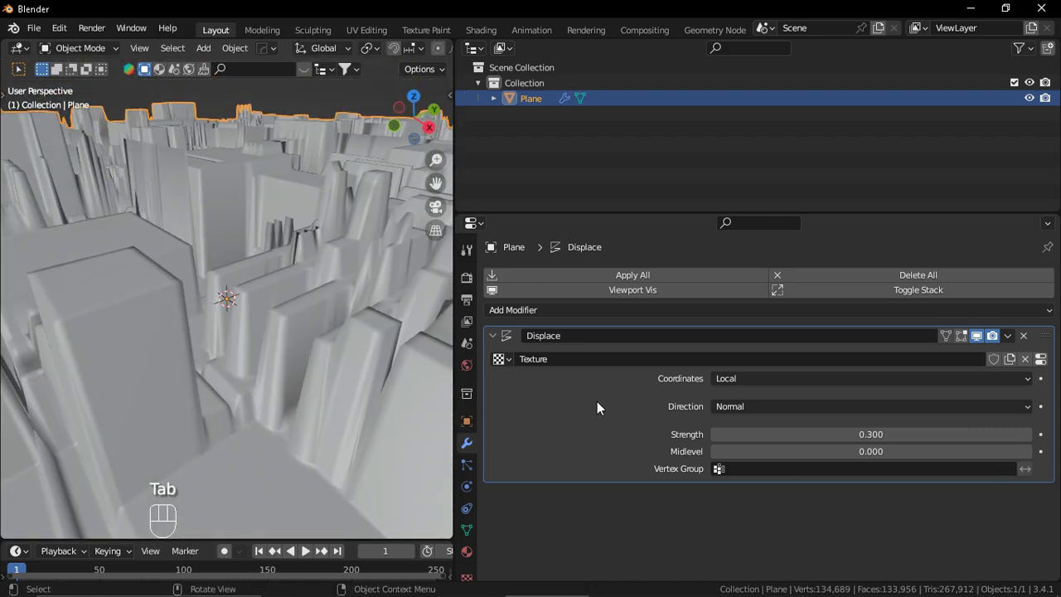
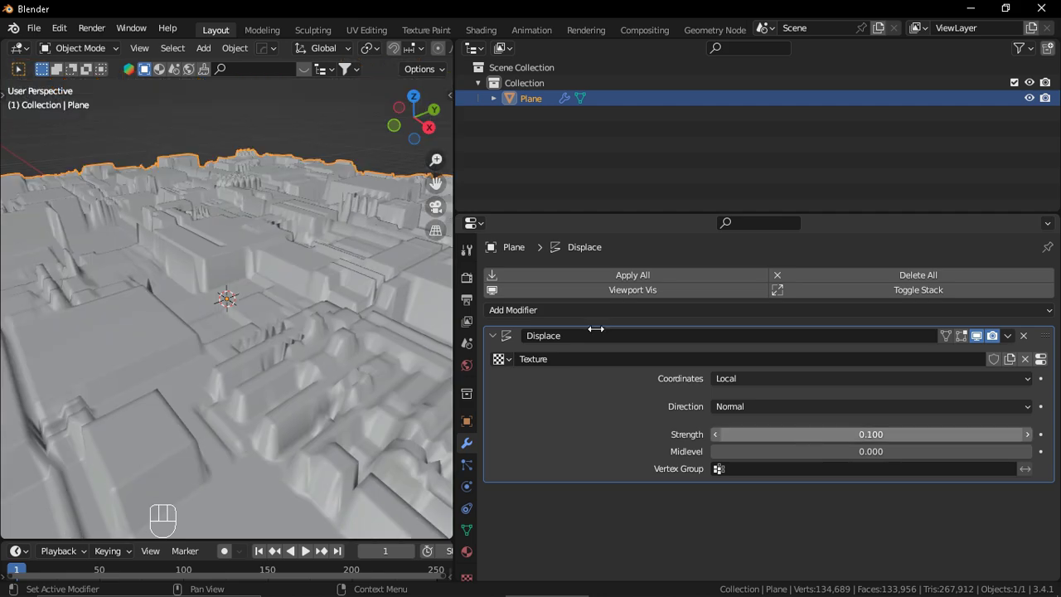
Zoom out to view the whole relief and split the 3D view into two areas
left_click_drag(374, 396, 379, 364)
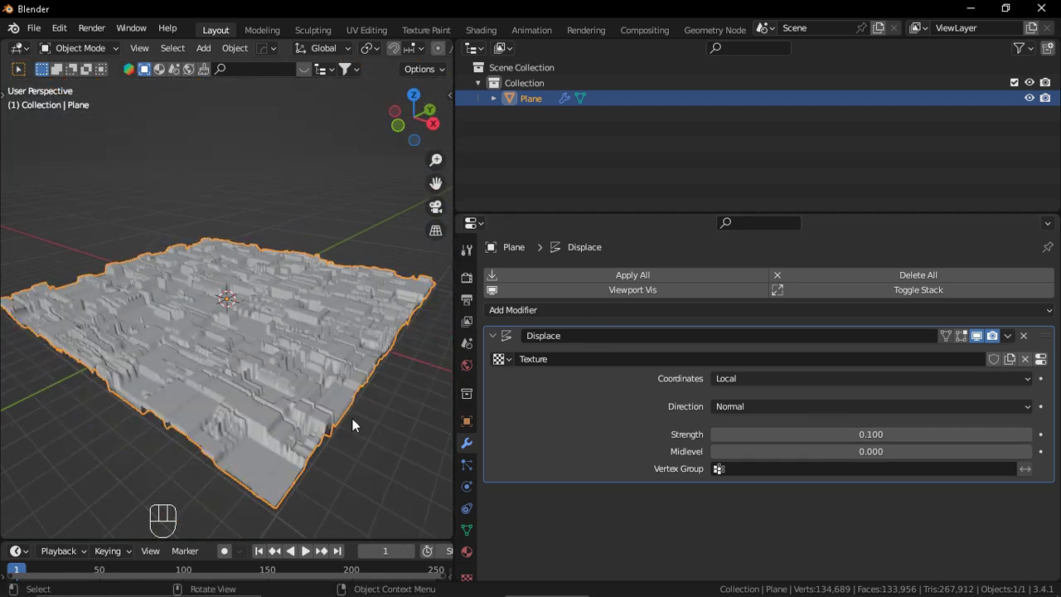
double_click(297, 535)
left_click_drag(147, 373, 102, 456)
Make the lower area a Shader Editor for the plane's material and bring up viewport shading choices
key("n")
left_click(252, 454)
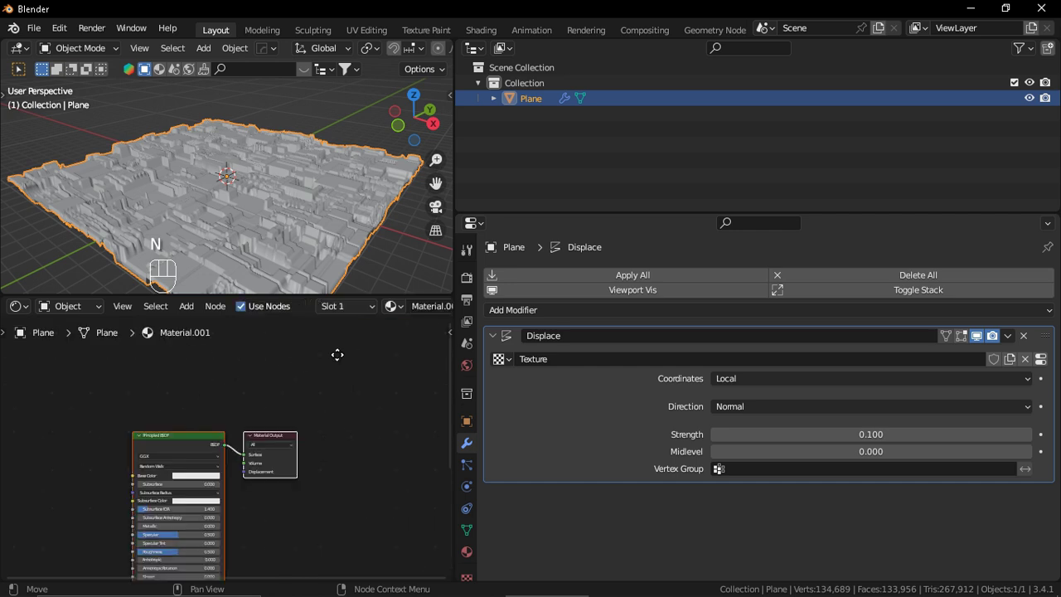
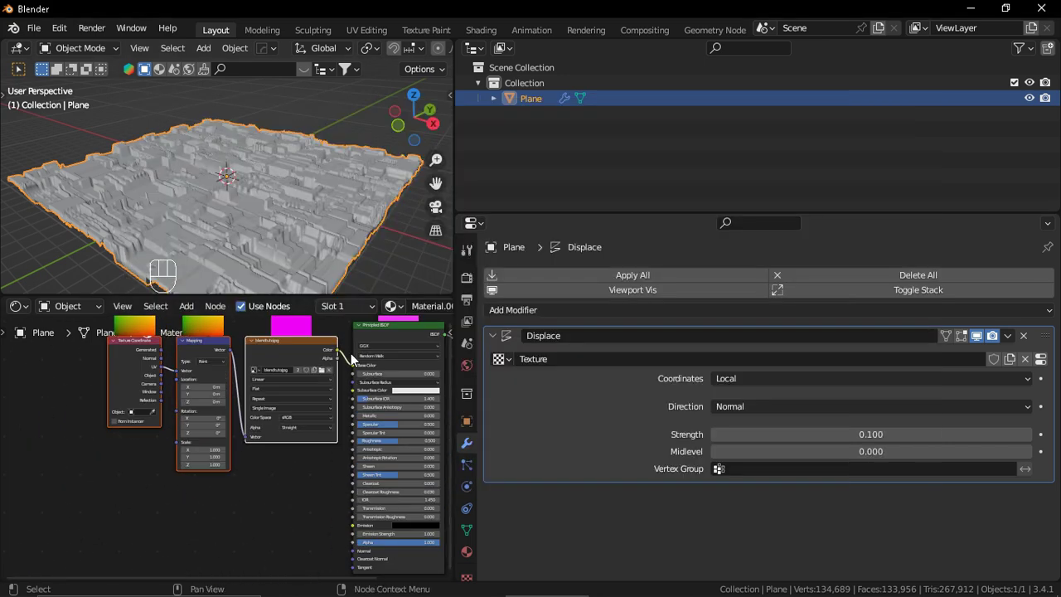
left_click_drag(344, 380, 298, 474)
middle_click(260, 439)
key("shift+a")
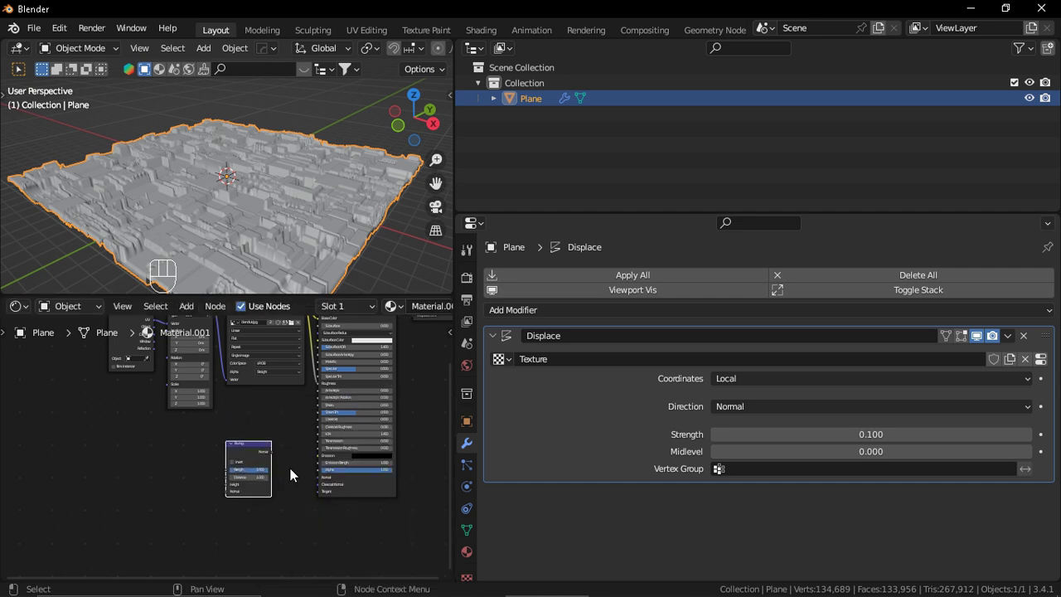